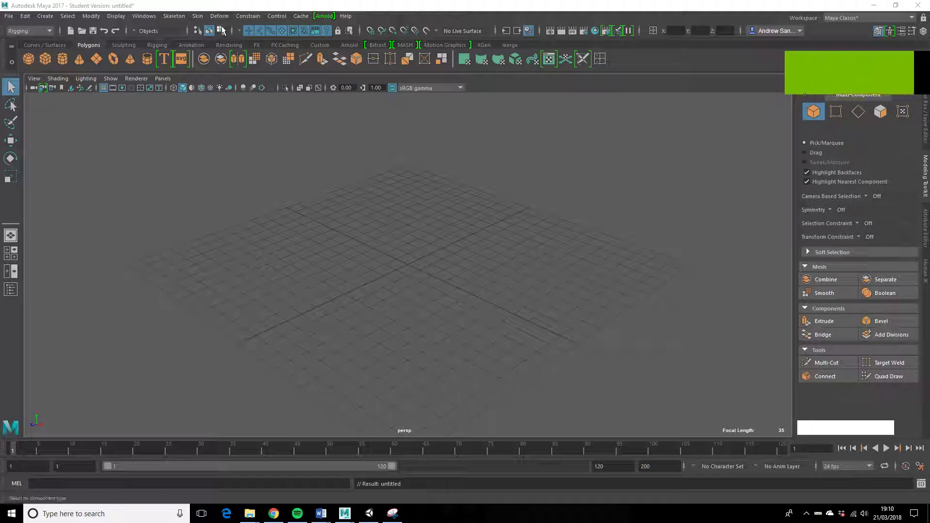
Show the Windows menu's General Editors list containing the Content Browser
{"action": "left_click", "coordinate": [279, 18]}
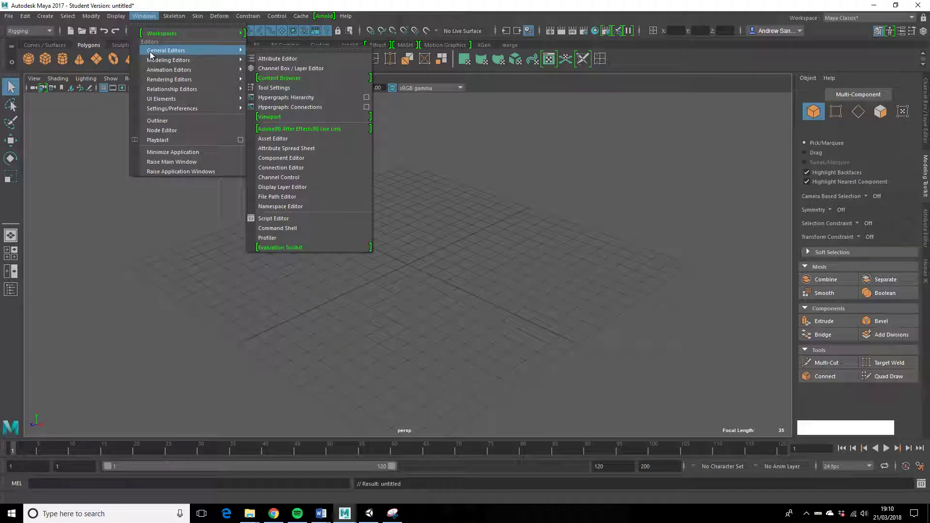
Place the HumanBody.ma biped example from the Content Browser into the scene
{"action": "left_click", "coordinate": [298, 83]}
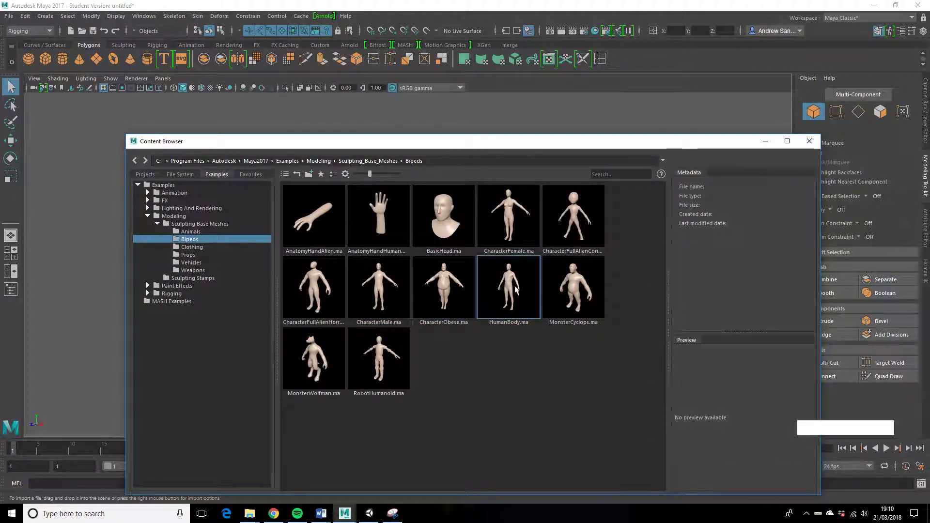
{"action": "left_click", "coordinate": [509, 280]}
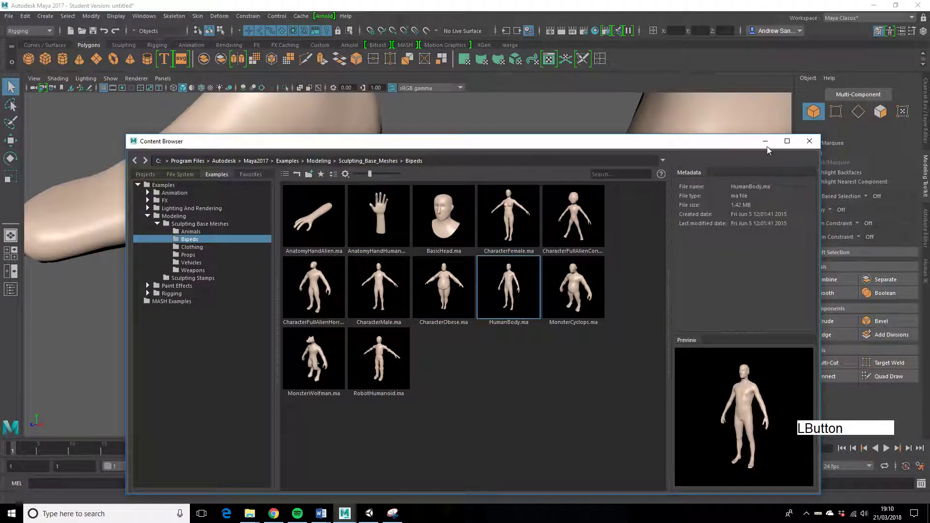
{"action": "left_click", "coordinate": [804, 144]}
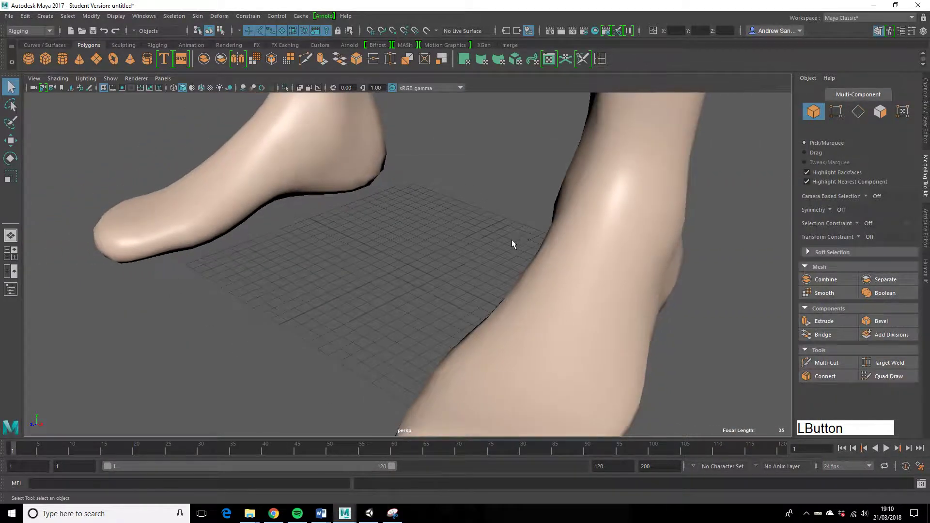
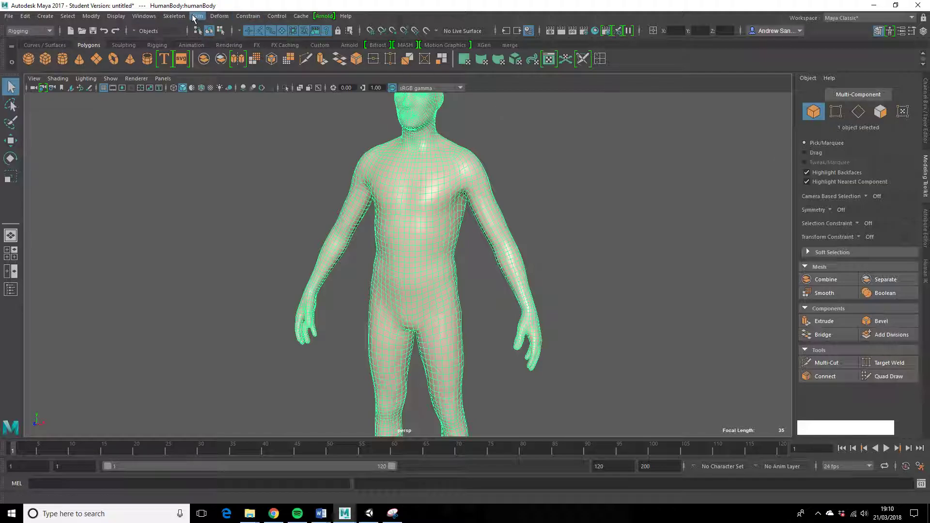
Run Quick Rig's One-Click Auto-Rig on the selected HumanBody mesh
{"action": "left_click", "coordinate": [195, 17]}
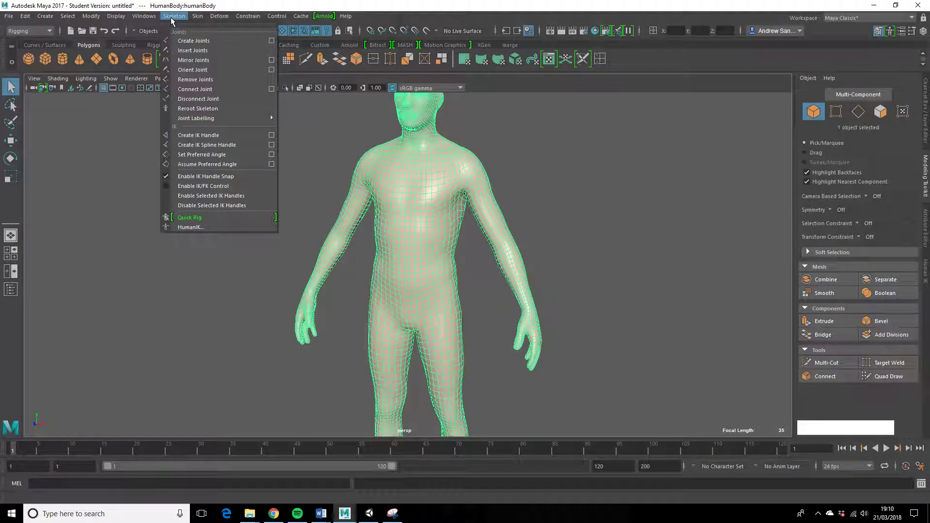
{"action": "left_click", "coordinate": [182, 220]}
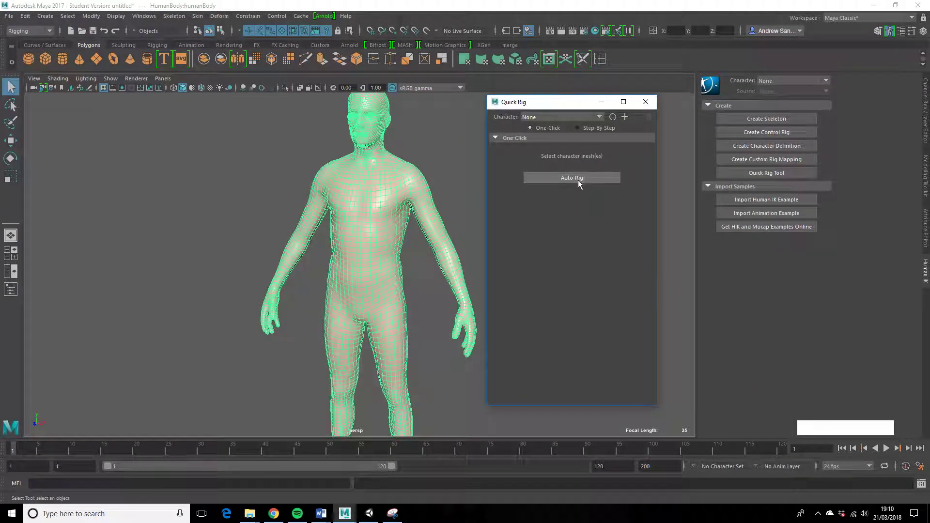
{"action": "left_click", "coordinate": [582, 182]}
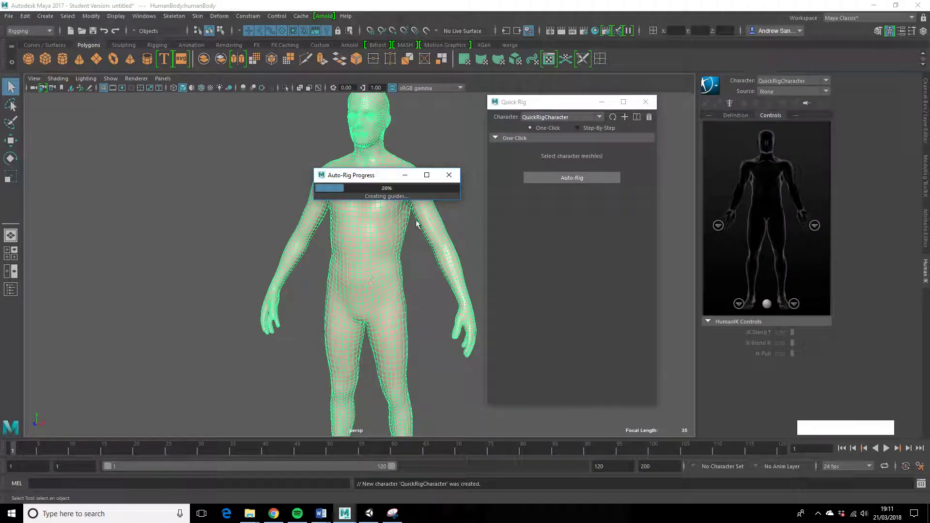
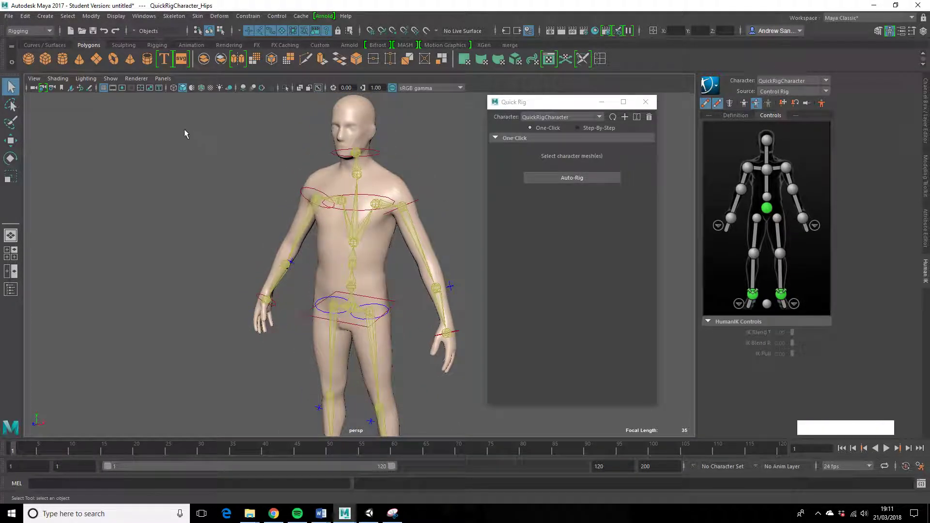
Export the selected rig as FBX file Skyscraper_Man, which fails with a save error
{"action": "left_click", "coordinate": [11, 19]}
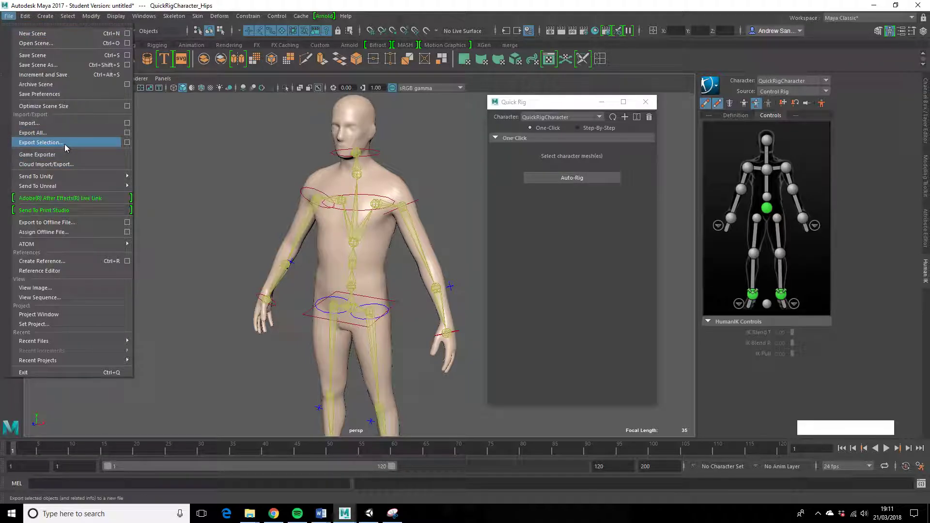
{"action": "left_click", "coordinate": [67, 146]}
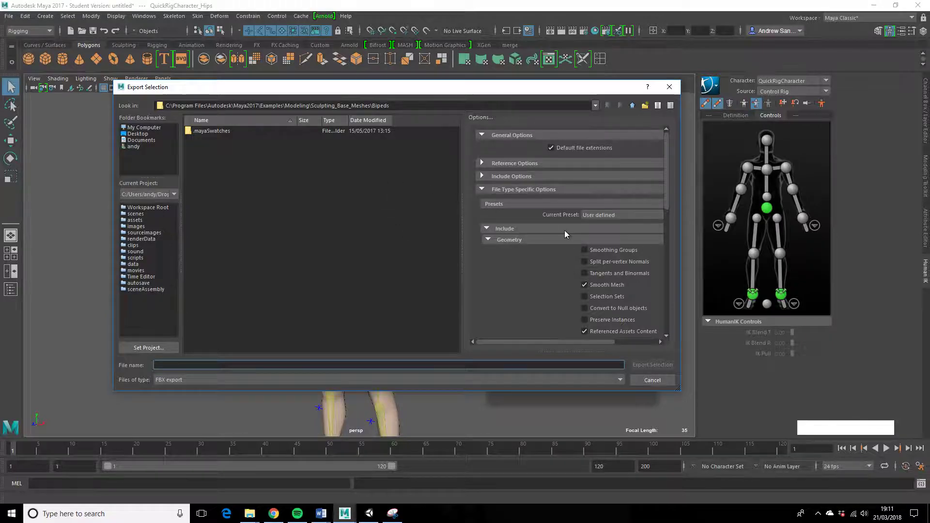
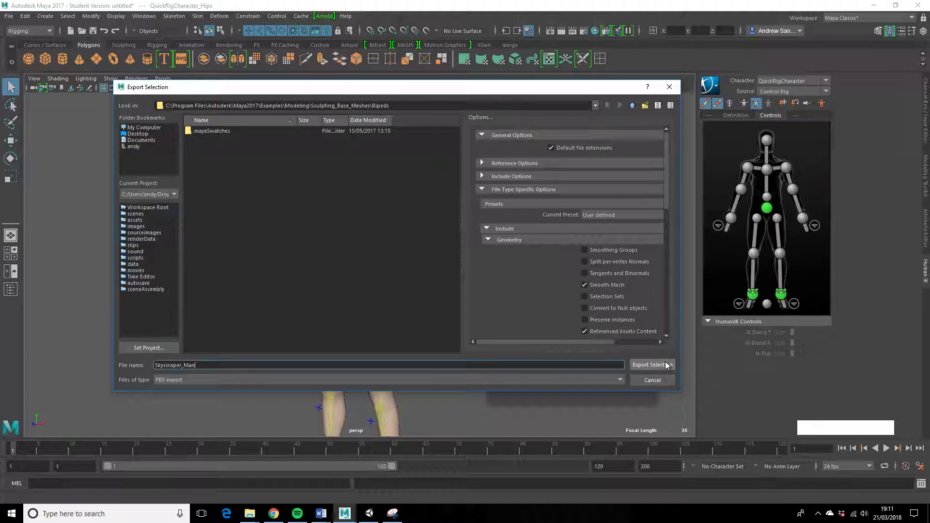
{"action": "left_click", "coordinate": [669, 366]}
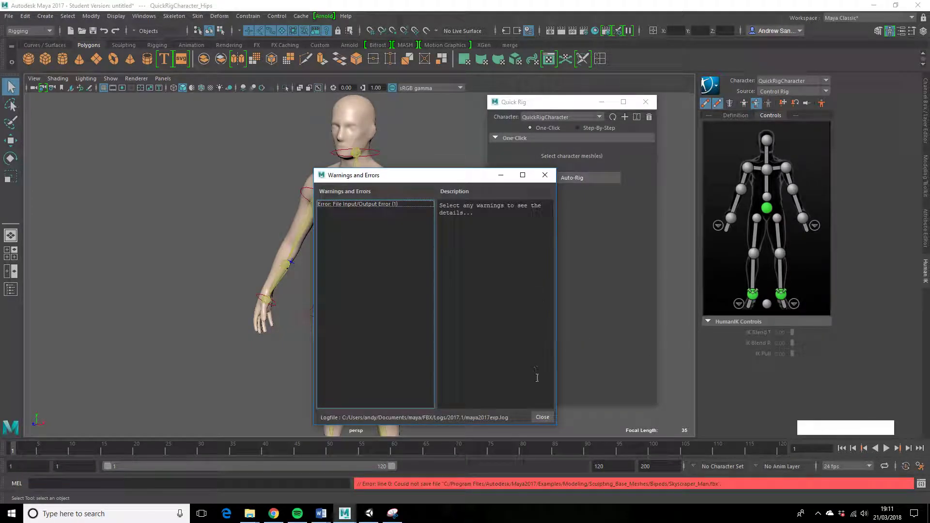
Dismiss the error and start an Export All FBX, beginning the file name 'Sk'
{"action": "left_click", "coordinate": [550, 175]}
{"action": "left_click", "coordinate": [9, 16]}
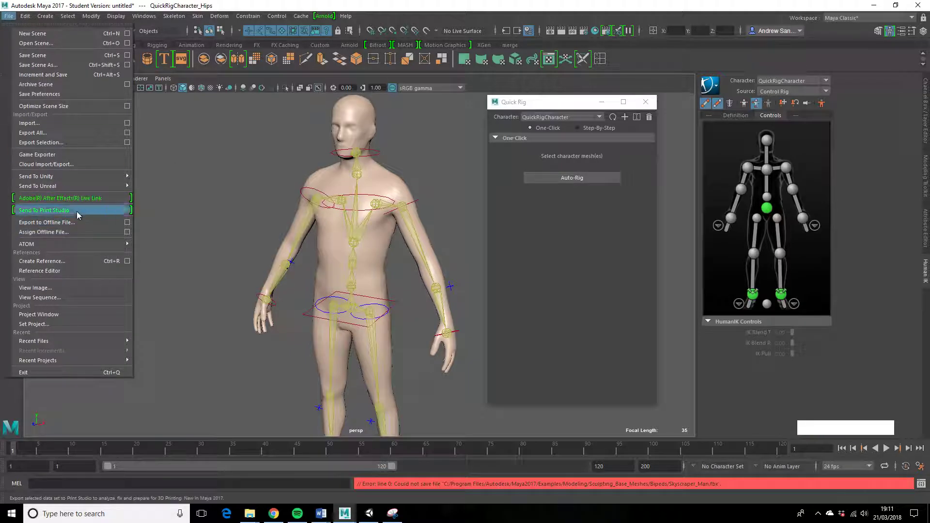
{"action": "left_click", "coordinate": [73, 135]}
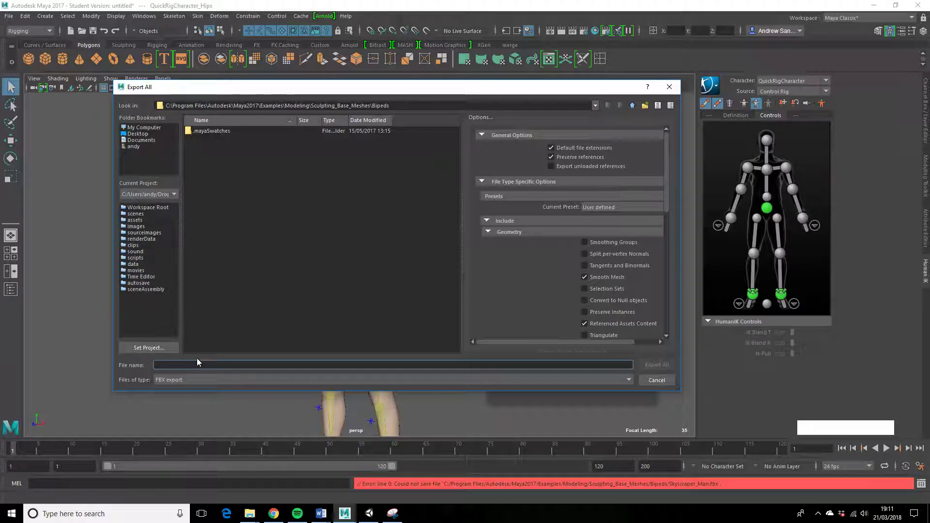
{"action": "key", "text": "shift+s"}
{"action": "key", "text": "k"}
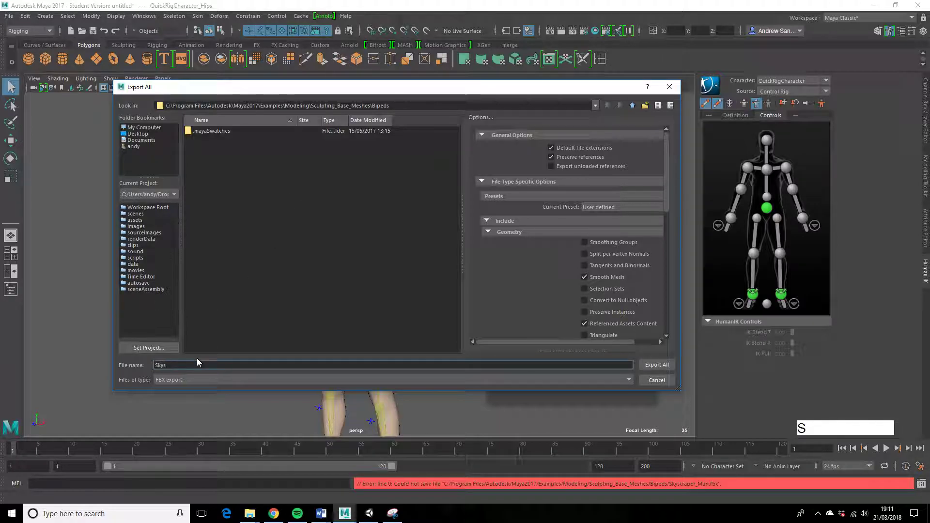